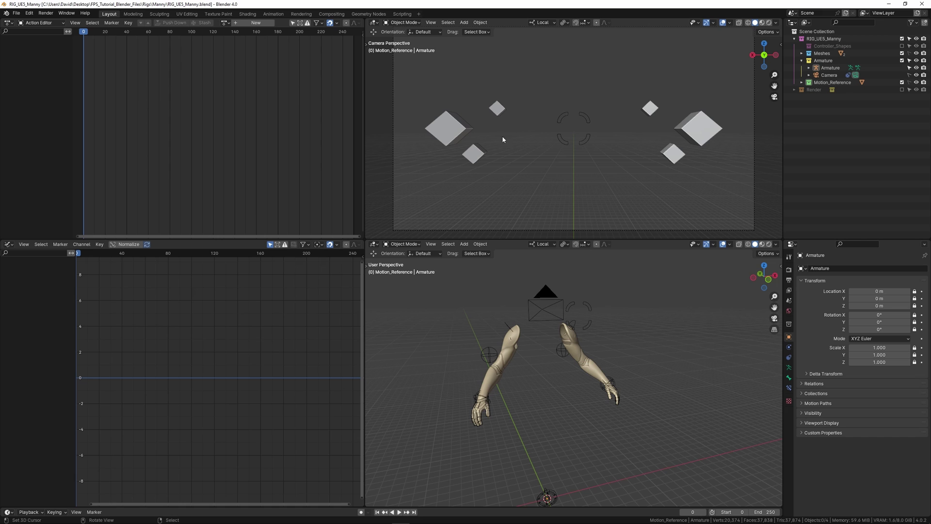
# Orbit around the first-person arms rig and select the Armature with its controllers
pyautogui.middleClick(624, 326)
pyautogui.middleClick(637, 318)
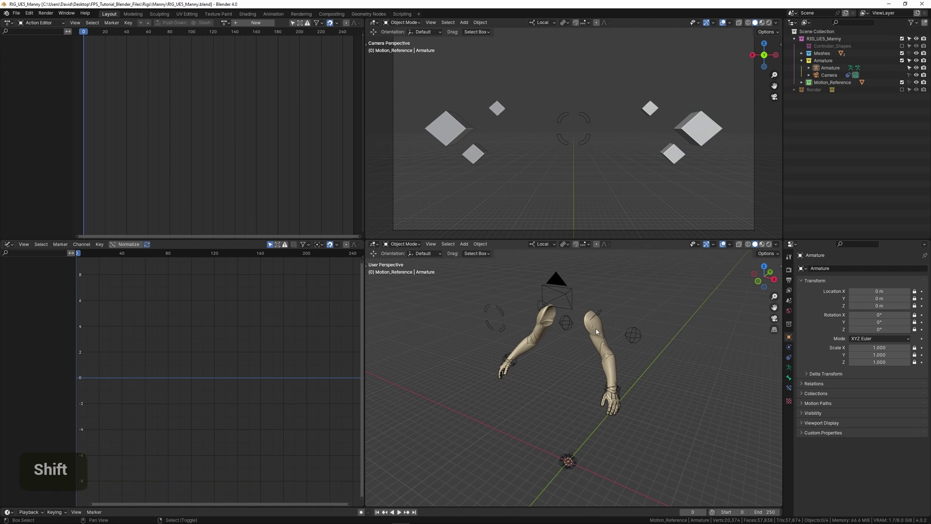
pyautogui.middleClick(631, 343)
pyautogui.middleClick(615, 345)
pyautogui.middleClick(567, 344)
pyautogui.middleClick(639, 345)
pyautogui.middleClick(628, 342)
pyautogui.middleClick(607, 330)
pyautogui.middleClick(620, 311)
pyautogui.middleClick(584, 332)
pyautogui.middleClick(580, 330)
pyautogui.scroll(3)
pyautogui.rightClick(591, 309)
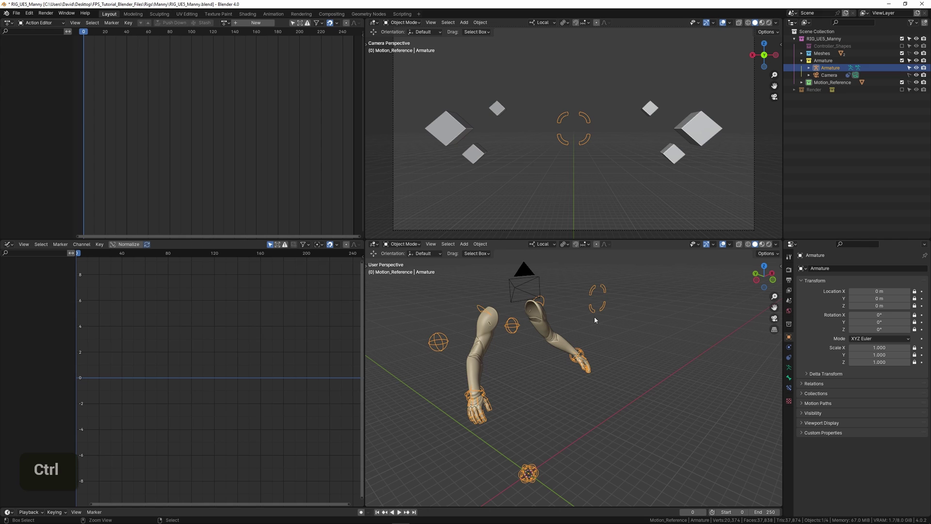
# Enter Pose Mode on the armature and test-grab a few arm controls, undoing each move
pyautogui.press('ctrl+Tab')
pyautogui.middleClick(600, 336)
pyautogui.middleClick(617, 336)
pyautogui.scroll(3)
pyautogui.rightClick(534, 297)
pyautogui.middleClick(540, 297)
pyautogui.press('g')
pyautogui.press('ctrl+z')
pyautogui.rightClick(383, 332)
pyautogui.scroll(-3)
pyautogui.middleClick(467, 345)
pyautogui.press('g')
pyautogui.press('ctrl+z')
pyautogui.rightClick(655, 282)
# Try moving and rotating more controllers, undoing so the rig stays in its default pose
pyautogui.middleClick(654, 299)
pyautogui.middleClick(642, 327)
pyautogui.press('g')
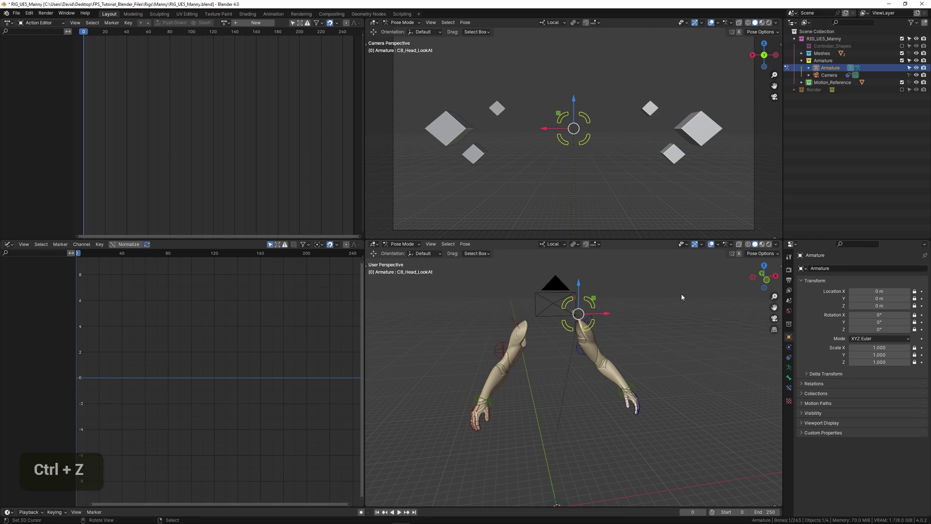
pyautogui.press('r')
pyautogui.press('ctrl+z')
pyautogui.press('g')
pyautogui.press('ctrl+z')
pyautogui.scroll(-3)
pyautogui.middleClick(652, 325)
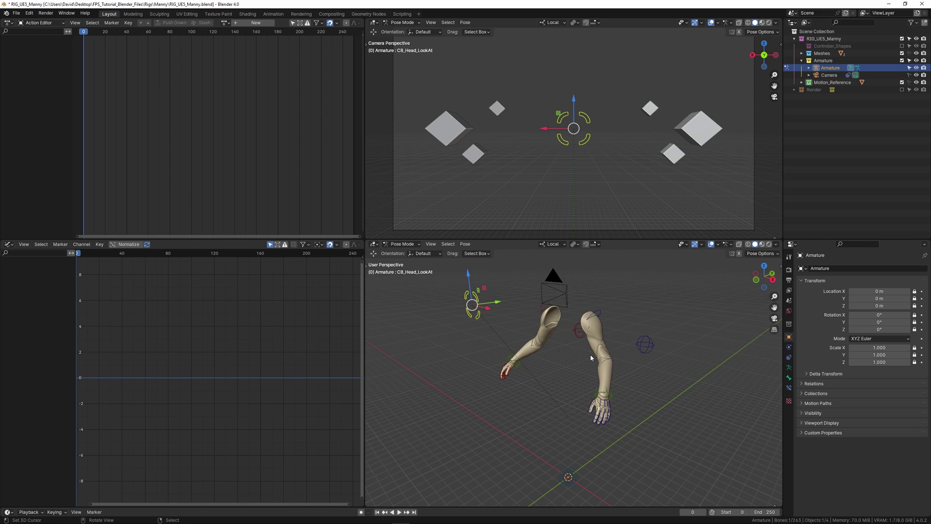
pyautogui.middleClick(589, 365)
pyautogui.middleClick(549, 363)
# Inspect the unposed arms rig from several angles and zoom levels
pyautogui.press('shift+i')
pyautogui.middleClick(521, 378)
pyautogui.scroll(-3)
pyautogui.scroll(3)
pyautogui.middleClick(489, 373)
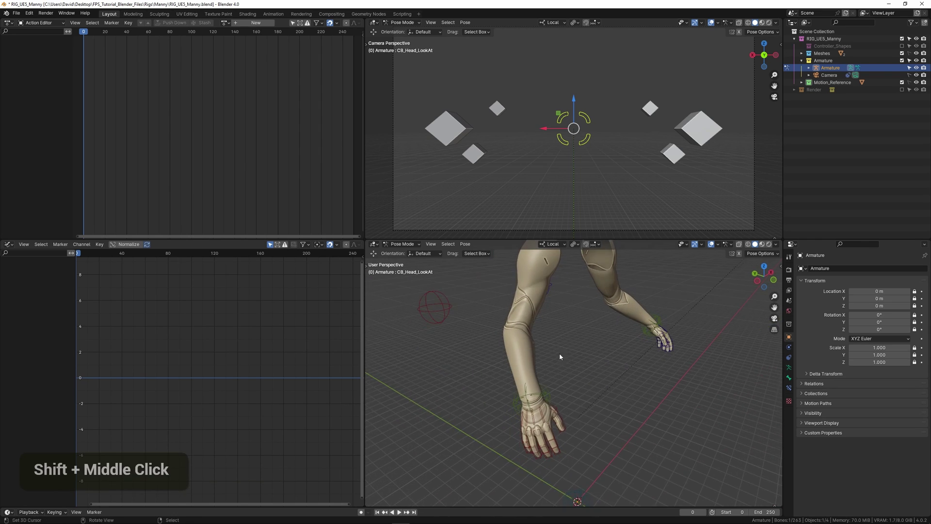
pyautogui.scroll(-3)
pyautogui.scroll(-3)
pyautogui.scroll(3)
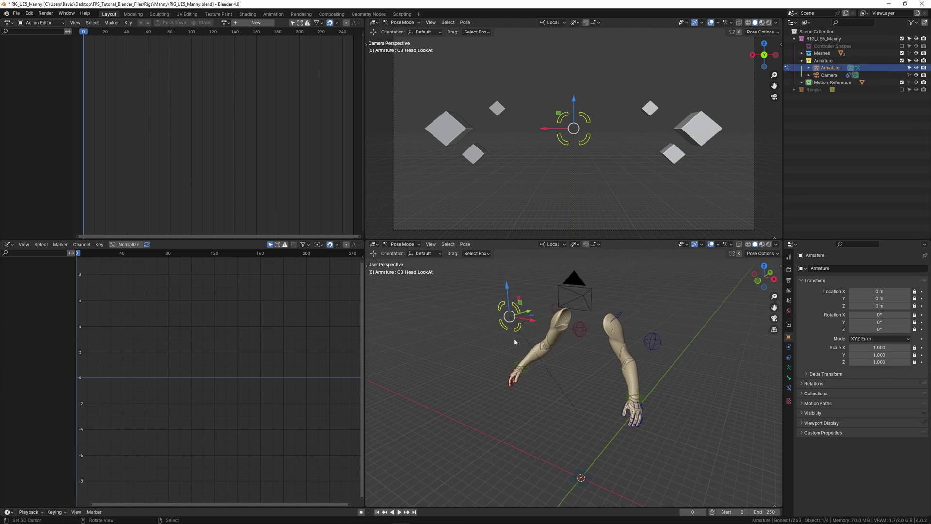
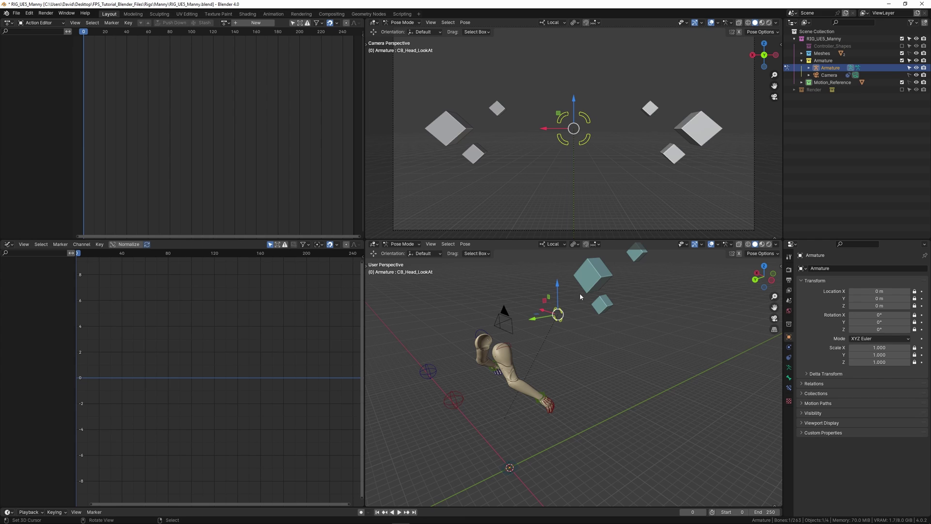
# Orbit around the rig once more before leaving Pose Mode
pyautogui.middleClick(559, 337)
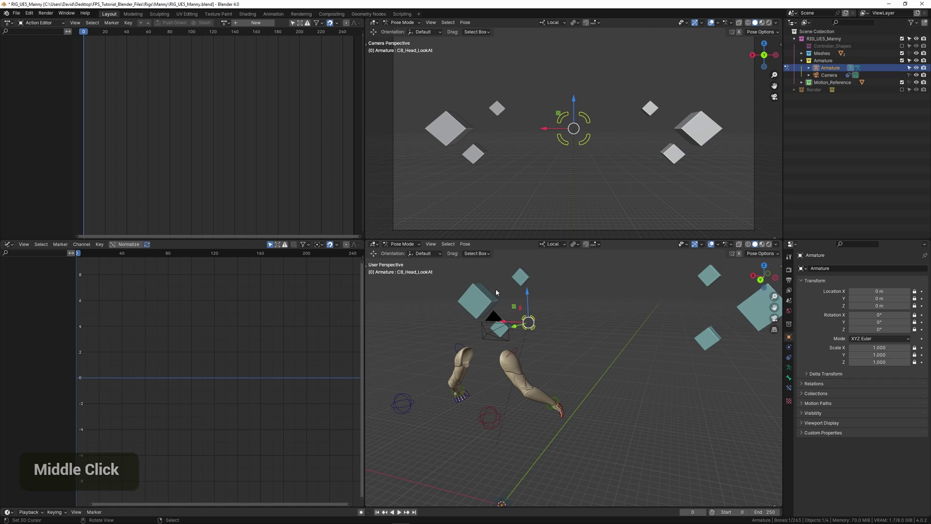
pyautogui.scroll(-3)
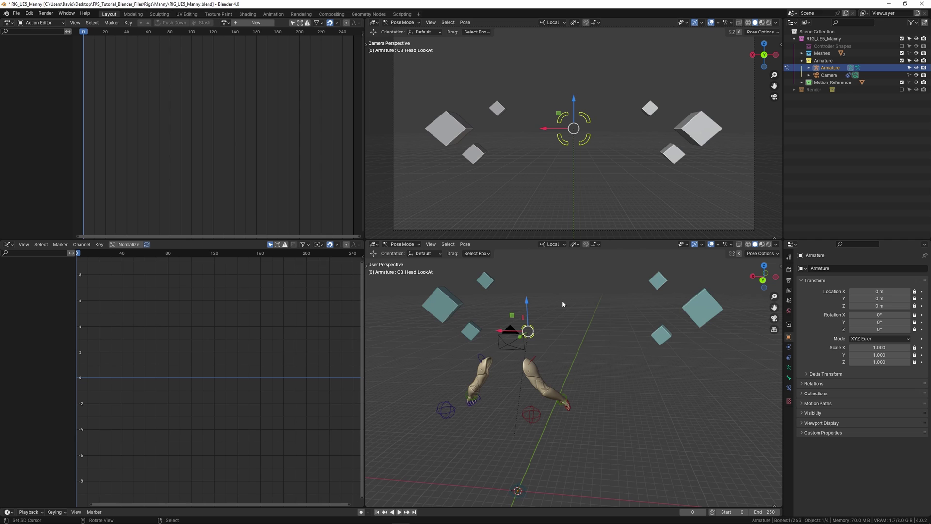
# Start a new General file, discarding the rig file's changes without saving
pyautogui.press('ctrl+Tab')
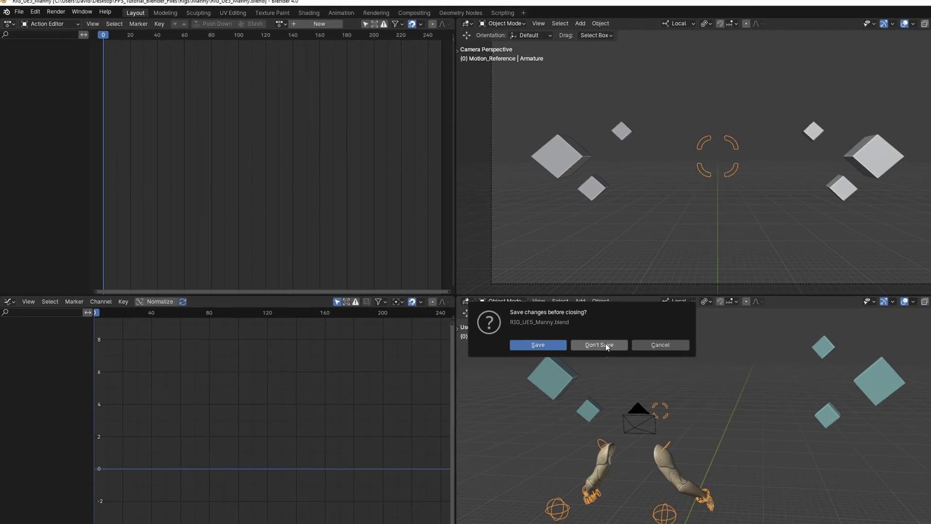
pyautogui.scroll(-3)
pyautogui.middleClick(452, 242)
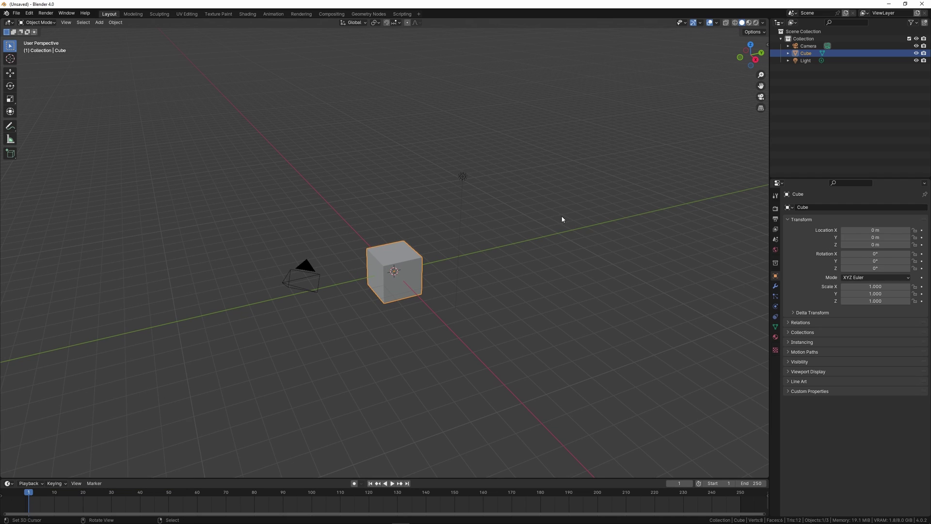
# Select and delete the default cube, camera and light
pyautogui.press('a')
pyautogui.press('x')
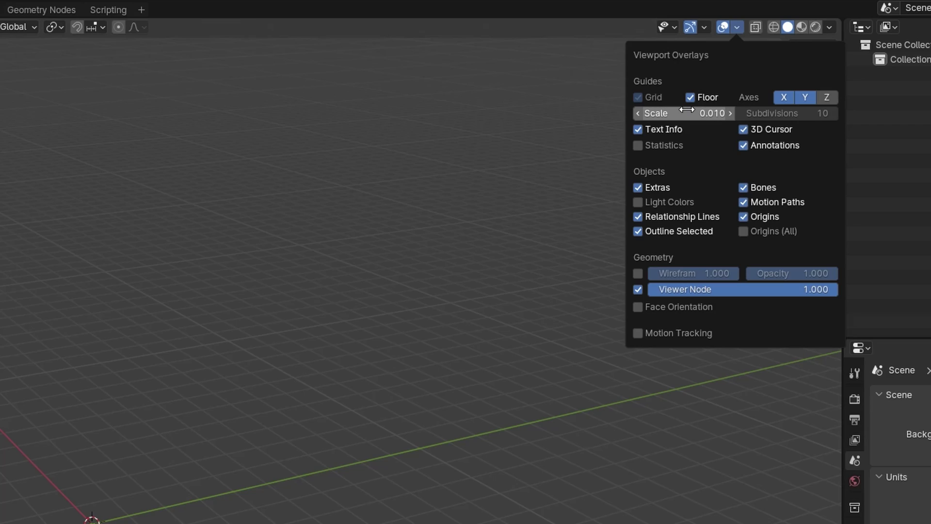
# Set the scene Unit Scale to 0.01 and the viewport grid scale to 0.010
pyautogui.middleClick(538, 112)
pyautogui.press('n')
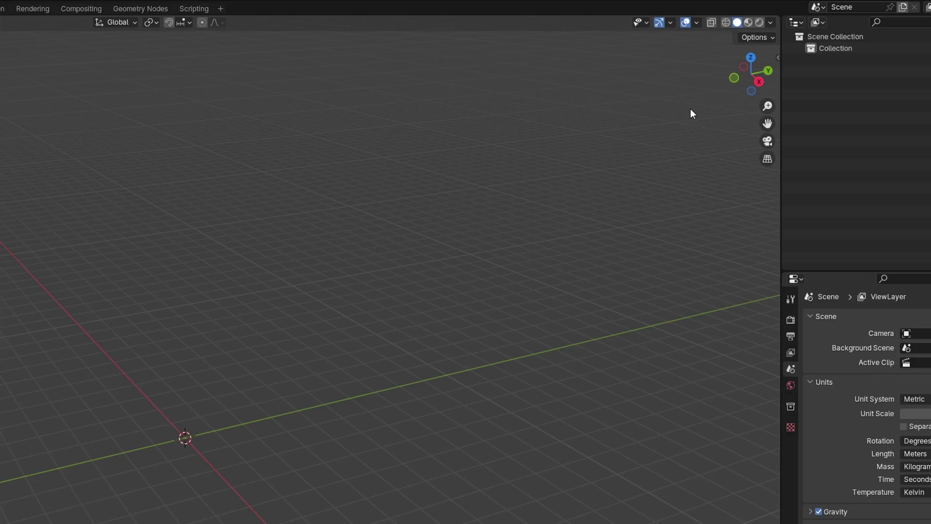
pyautogui.press('n')
pyautogui.scroll(-3)
pyautogui.middleClick(514, 161)
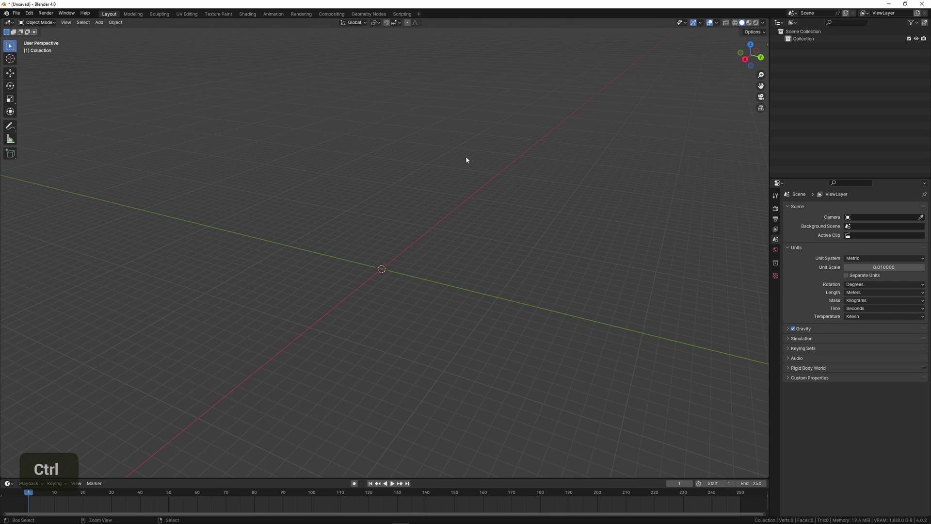
# Save the empty scene as Animations_Assault_Rifle in the Animations folder
pyautogui.press('ctrl+s')
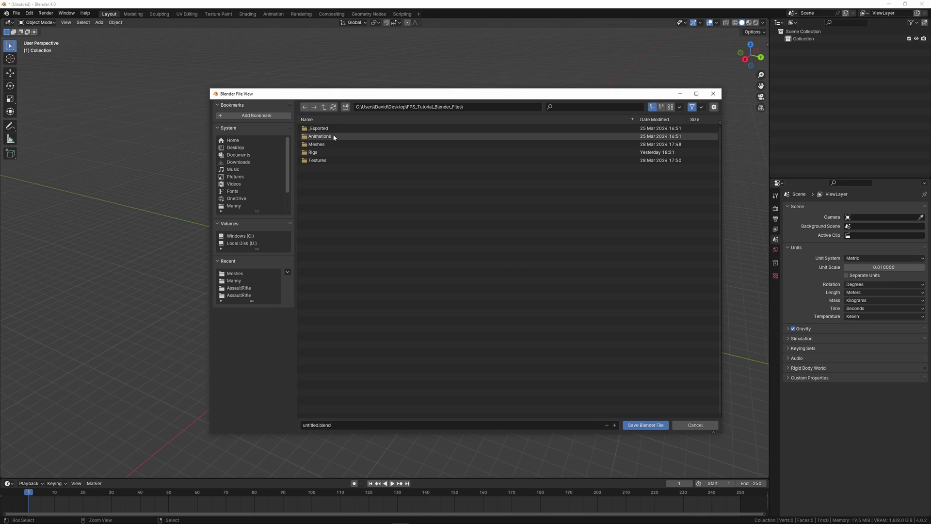
# Link the RIG_UE5_Manny collection from RIG_UE5_Manny.blend into the scene and orbit around it
pyautogui.doubleClick(333, 135)
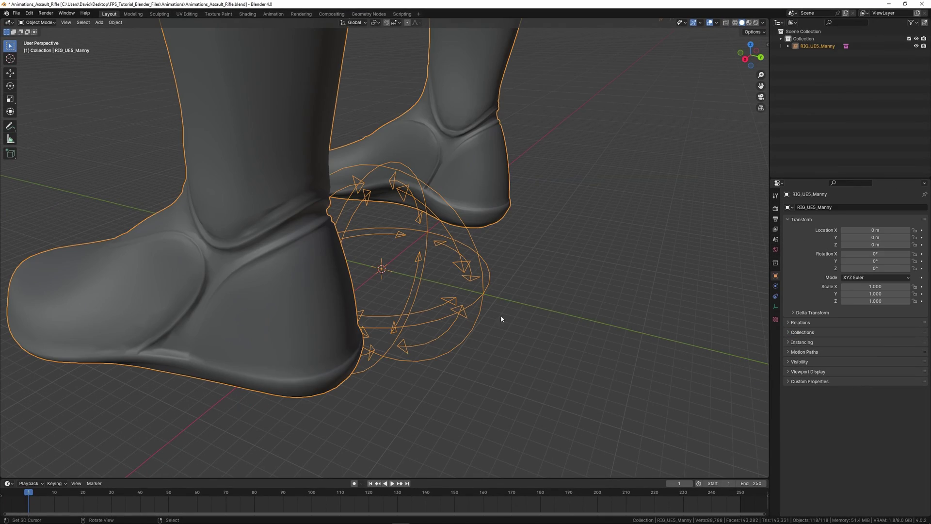
pyautogui.scroll(-3)
pyautogui.middleClick(389, 316)
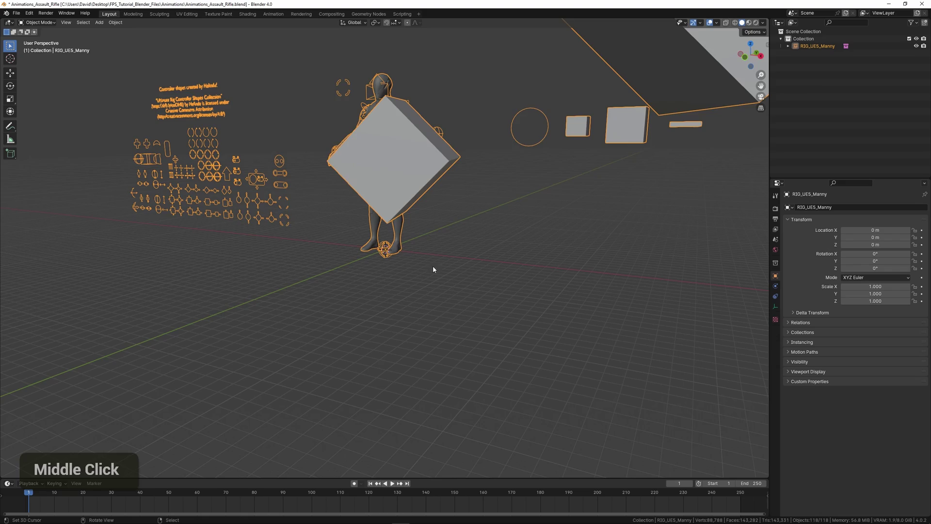
pyautogui.middleClick(441, 239)
pyautogui.middleClick(447, 303)
pyautogui.scroll(-3)
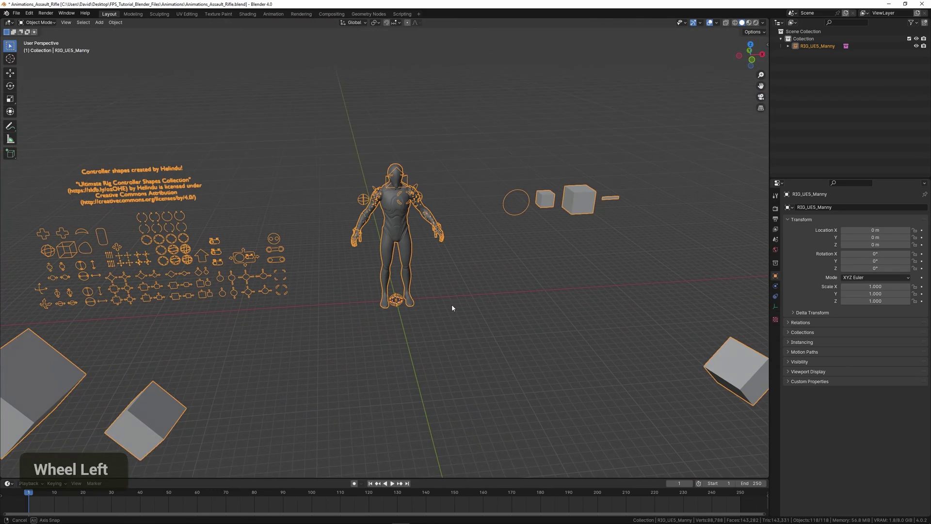
pyautogui.scroll(3)
pyautogui.middleClick(455, 253)
pyautogui.middleClick(437, 246)
# Check that the linked rig's controllers cannot yet be moved, undoing each attempt
pyautogui.rightClick(454, 191)
pyautogui.press('g')
pyautogui.press('ctrl+z')
pyautogui.scroll(-3)
pyautogui.middleClick(369, 257)
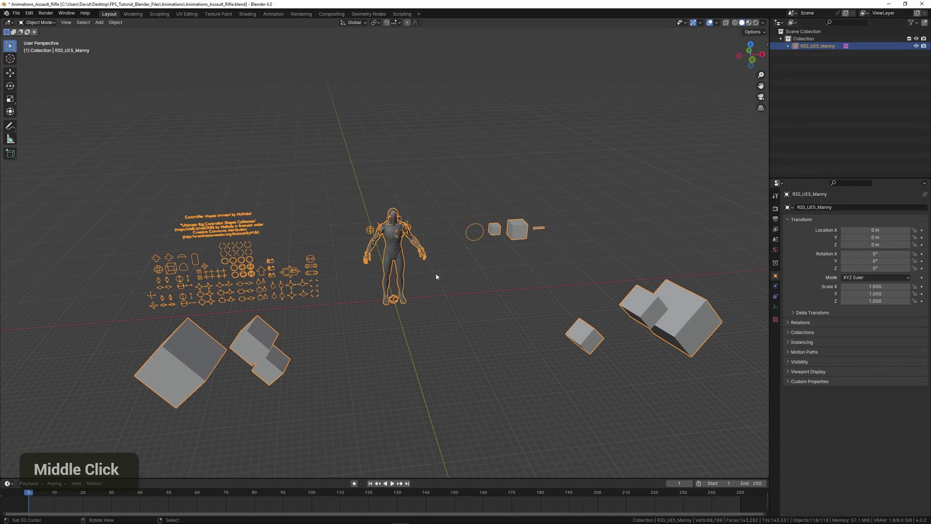
pyautogui.press('g')
pyautogui.press('ctrl+z')
pyautogui.scroll(3)
pyautogui.middleClick(475, 280)
pyautogui.middleClick(485, 307)
pyautogui.press('ctrl+-')
pyautogui.rightClick(319, 219)
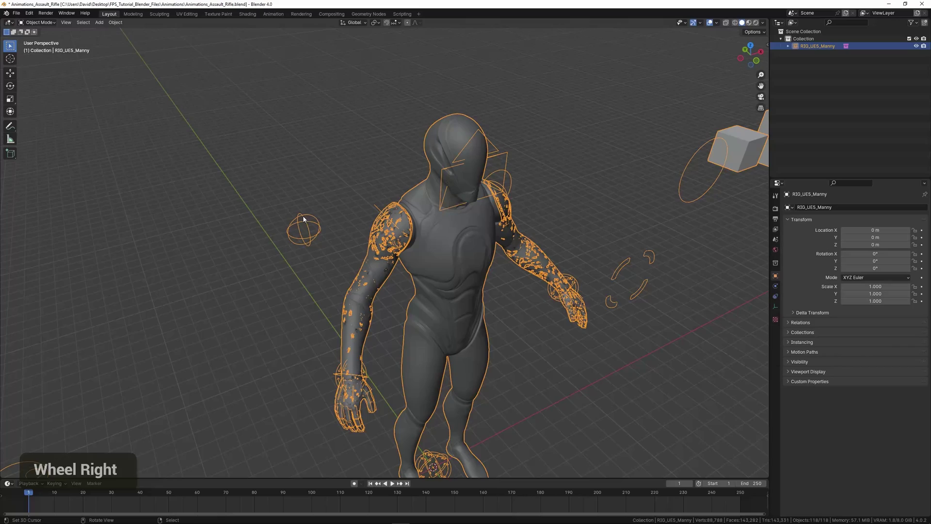
# Make the RIG_UE5_Manny instance a library override (Selected & Content) and enter Pose Mode on its Armature
pyautogui.middleClick(355, 263)
pyautogui.scroll(-3)
pyautogui.middleClick(387, 282)
pyautogui.scroll(3)
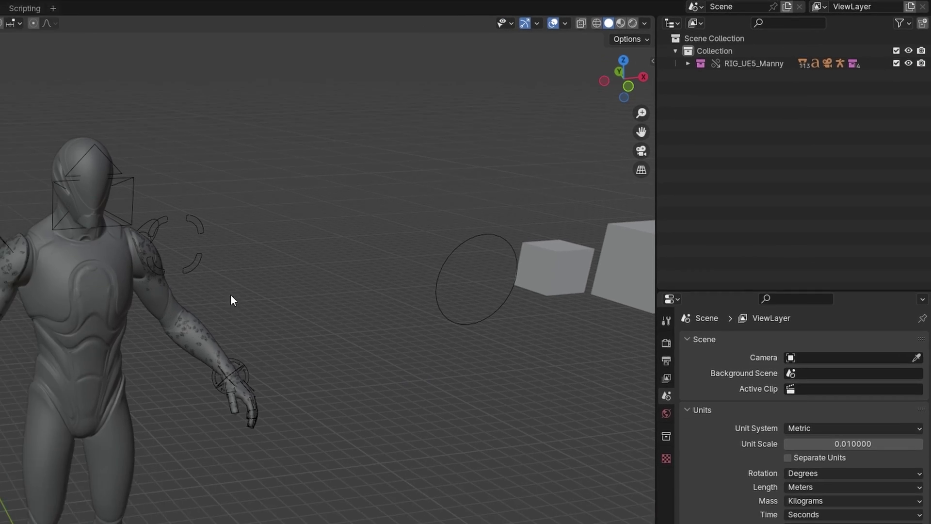
pyautogui.rightClick(475, 174)
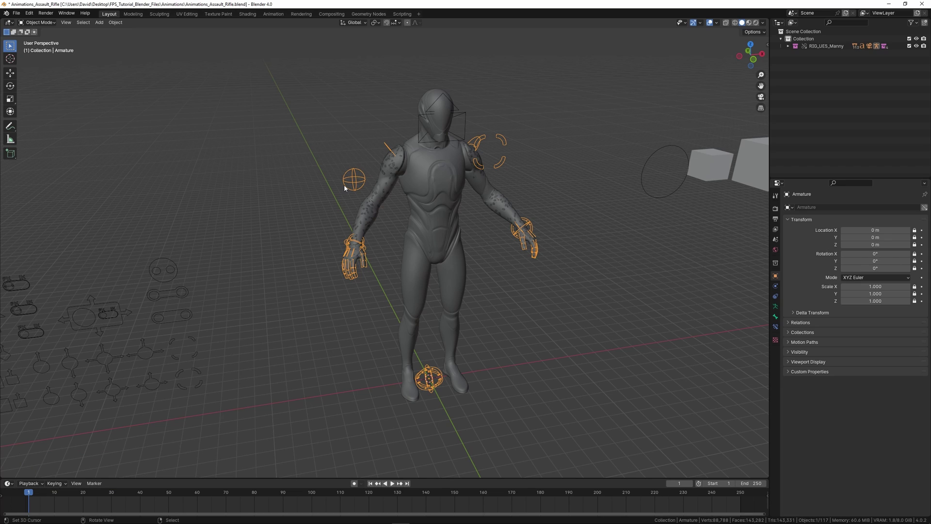
pyautogui.press('ctrl+Tab')
# Test-grab a few overridden controllers, undoing so the armature stays unposed
pyautogui.rightClick(347, 188)
pyautogui.press('g')
pyautogui.press('ctrl+z')
pyautogui.rightClick(503, 167)
pyautogui.middleClick(518, 173)
pyautogui.press('g')
pyautogui.press('ctrl+z')
pyautogui.scroll(-3)
pyautogui.middleClick(546, 183)
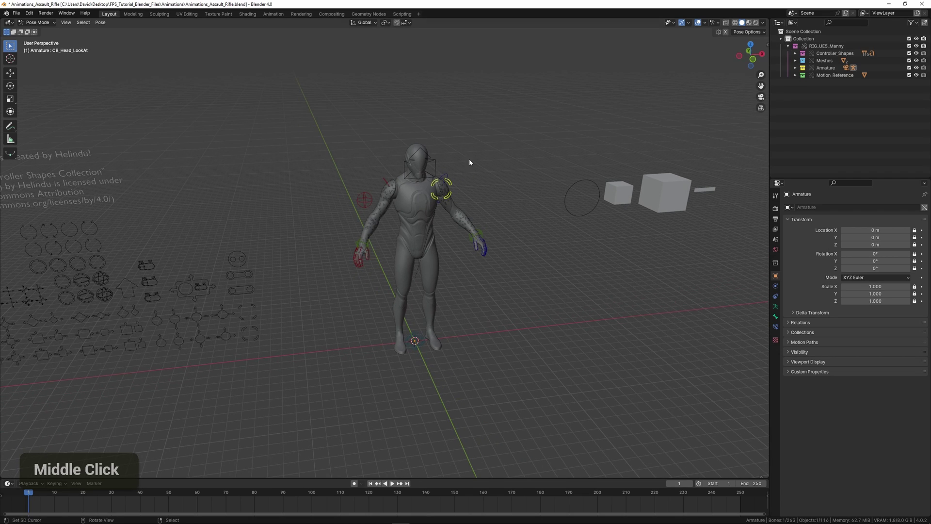
# Hide the Controller_Shapes collection and the SK_Manny_Simple full-body mesh, leaving SK_Manny_Arms
pyautogui.scroll(-3)
pyautogui.middleClick(402, 243)
pyautogui.scroll(-3)
pyautogui.scroll(3)
pyautogui.press('shift+i')
pyautogui.middleClick(493, 238)
pyautogui.scroll(-3)
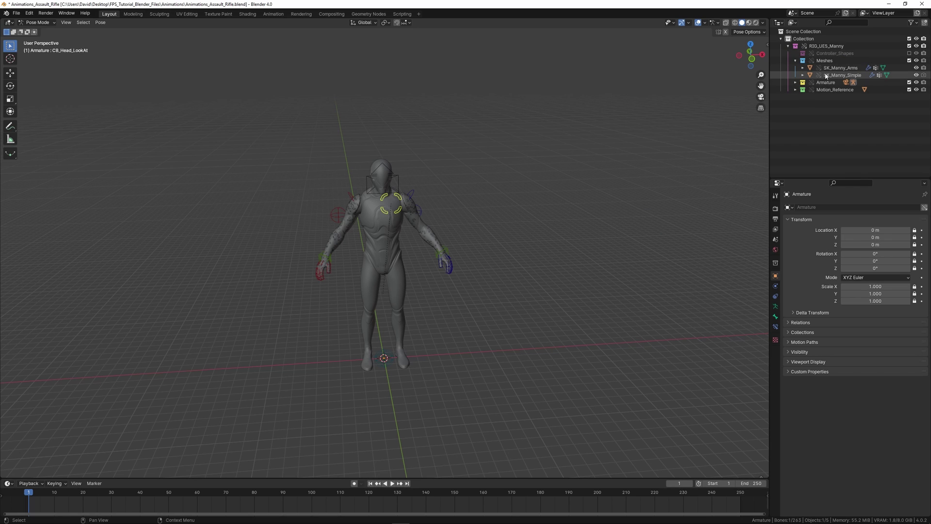
pyautogui.scroll(3)
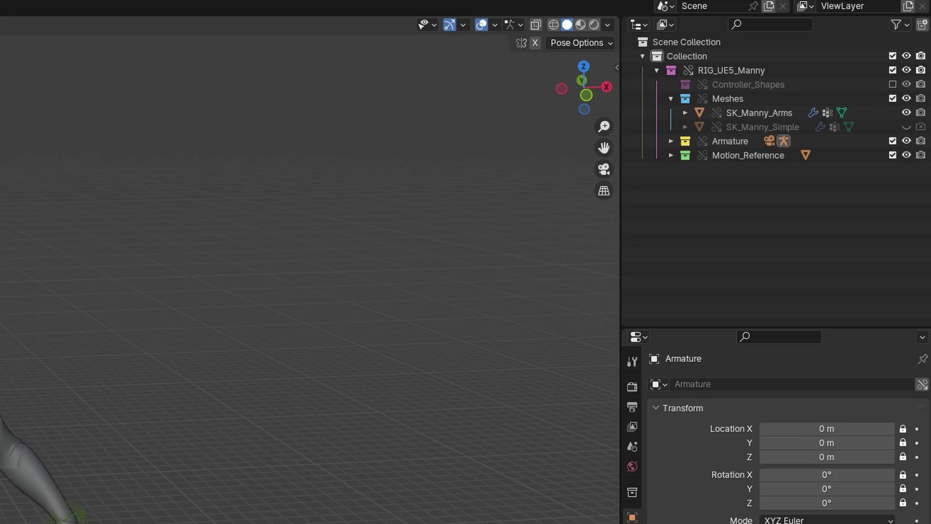
# Orbit around the remaining first-person arms and their controllers
pyautogui.middleClick(490, 278)
pyautogui.middleClick(513, 222)
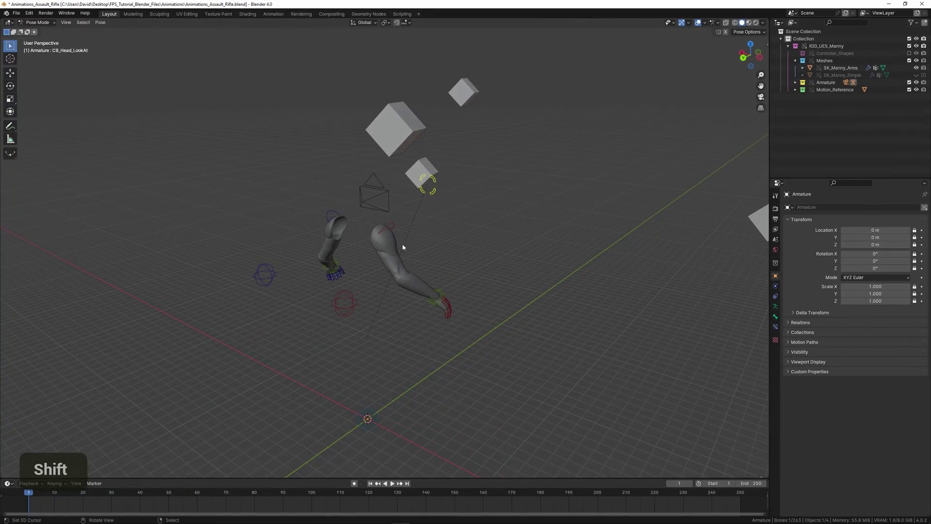
pyautogui.middleClick(467, 237)
pyautogui.middleClick(412, 256)
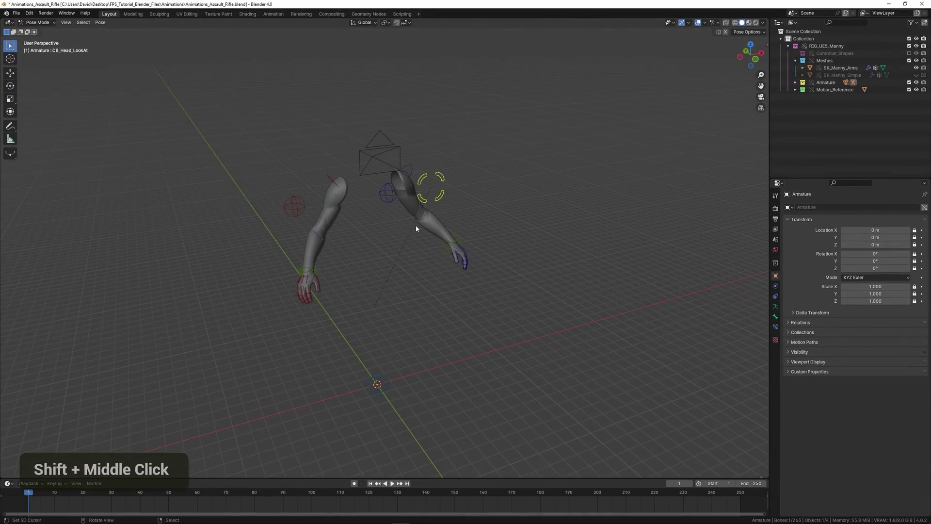